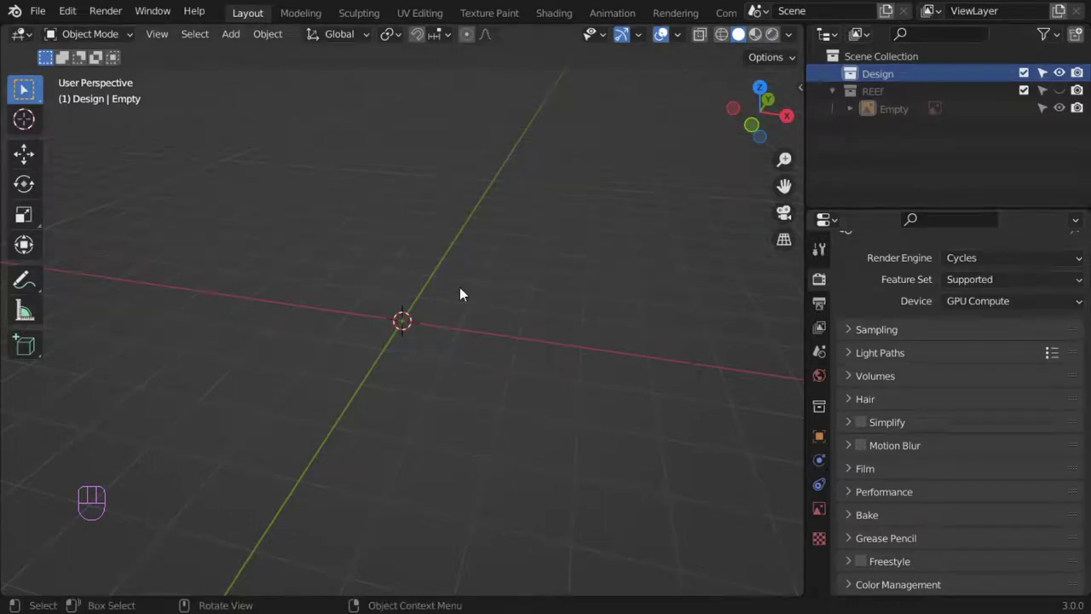
Add a mesh plane to the scene and create a new material for it.
click(410, 273)
key(shift+a)
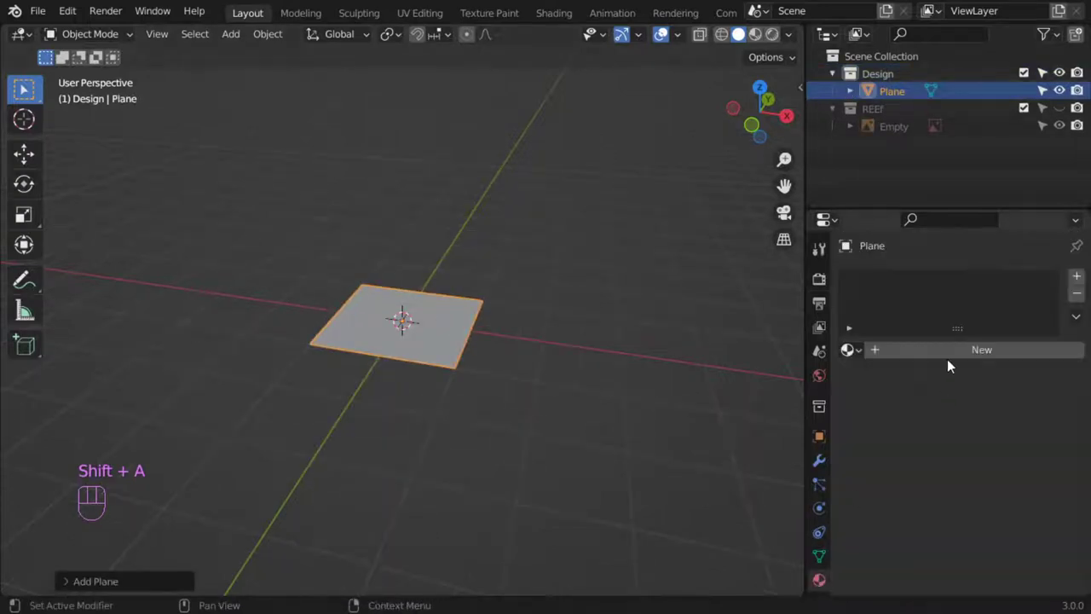
drag(948, 363, 985, 484)
Give the material a green base colour and lower its roughness to 0.3.
drag(999, 511, 974, 434)
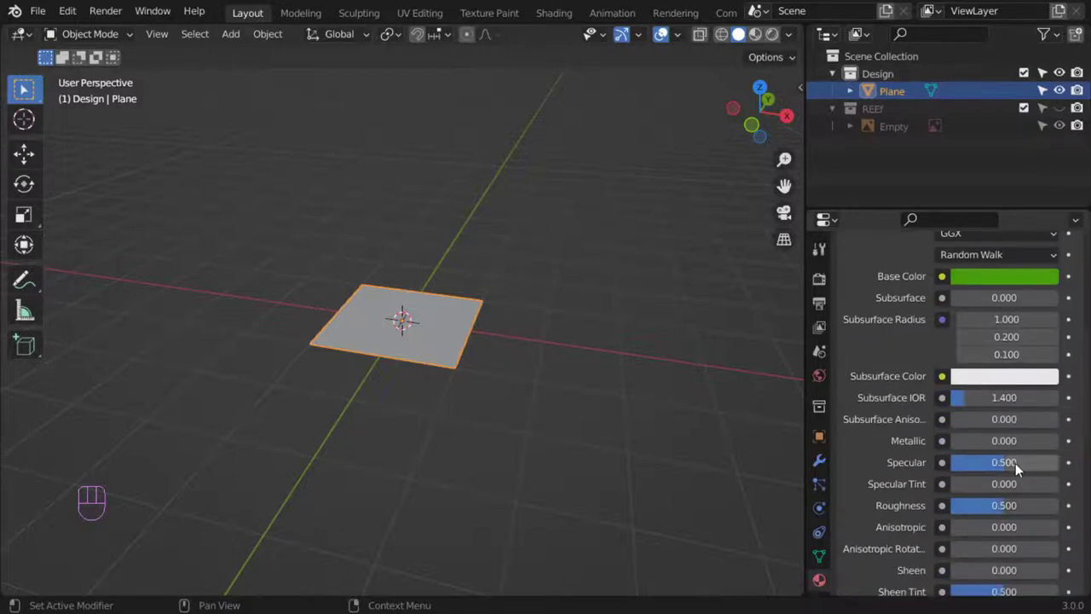
drag(1017, 522, 1013, 478)
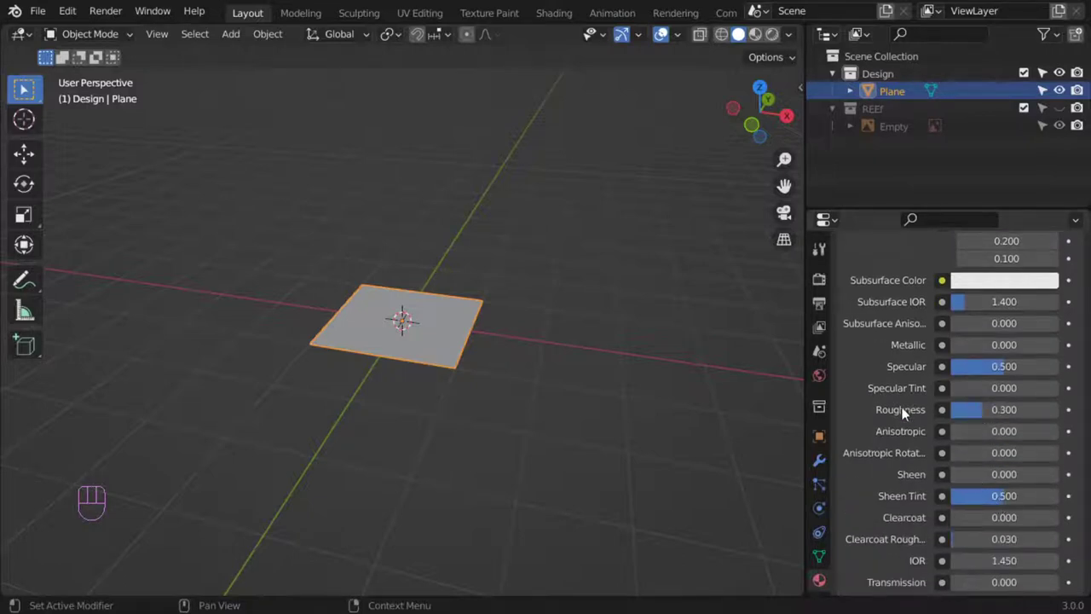
Add a hair particle system with 2000 strands 0.2 m long, rendered with the grass material.
click(823, 489)
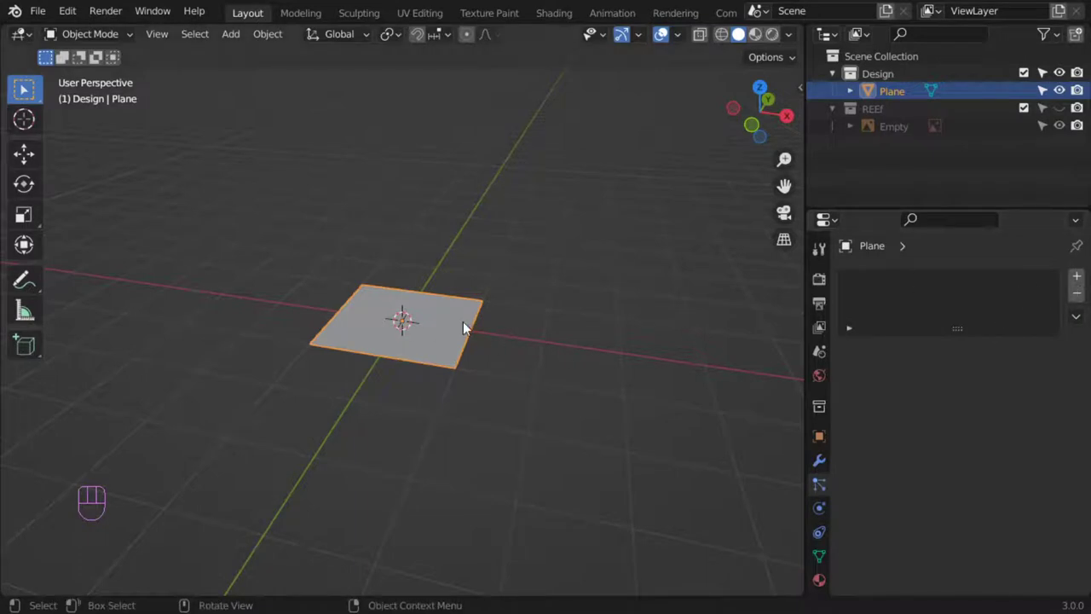
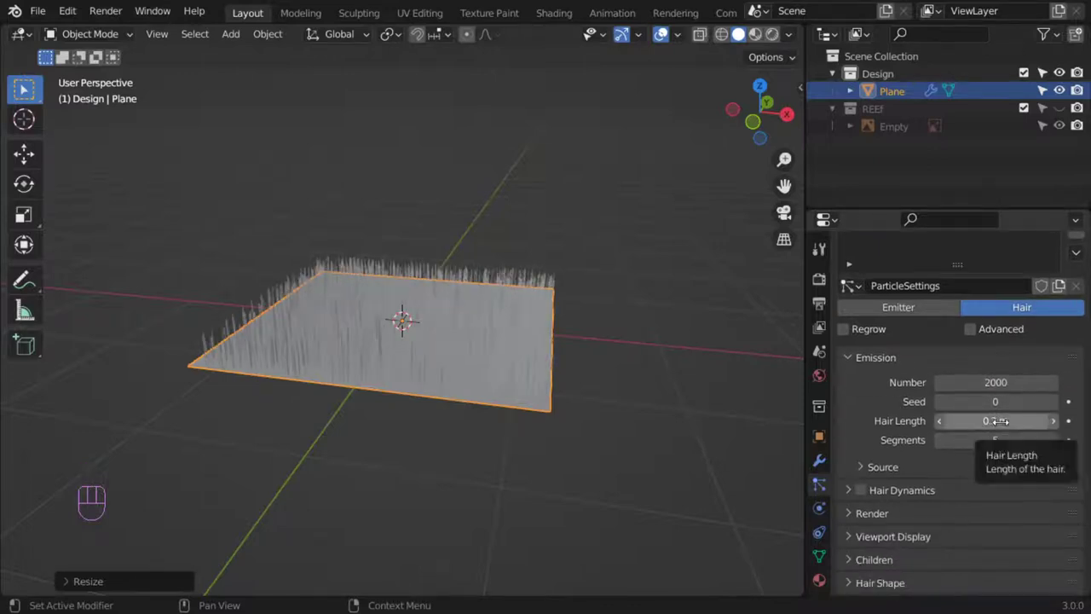
middle_click(607, 355)
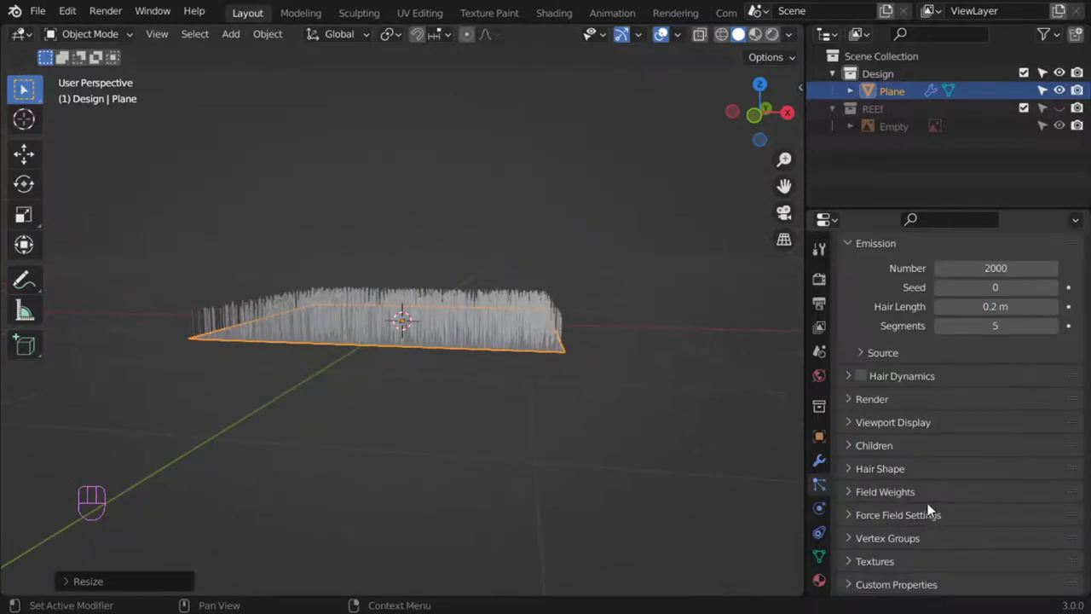
click(886, 406)
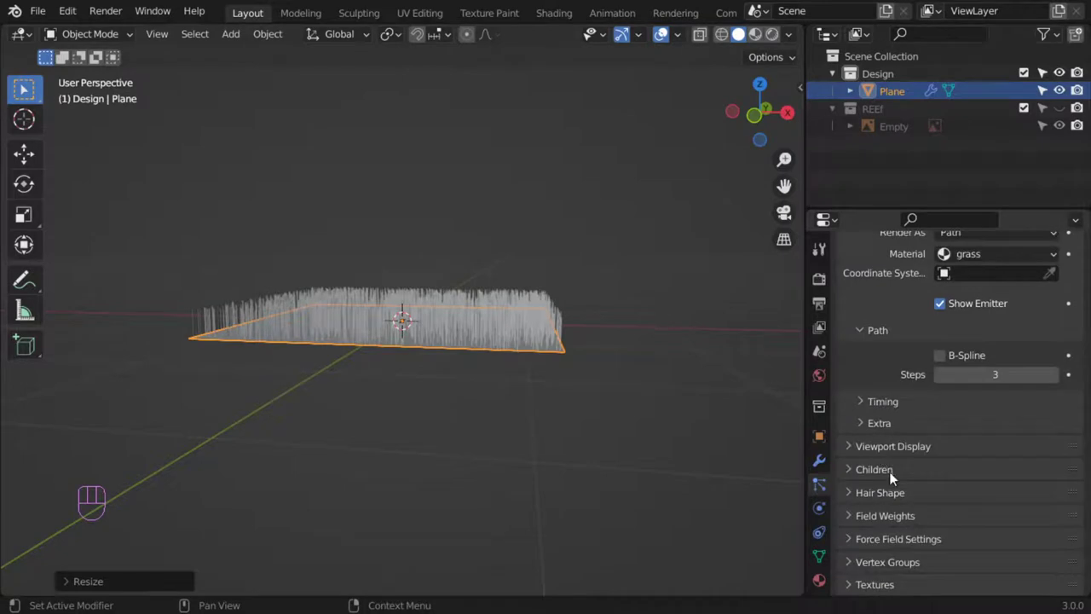
Enable Simple child hairs and roughen tips with Endpoint 0.1 and Shape 0.7.
click(955, 497)
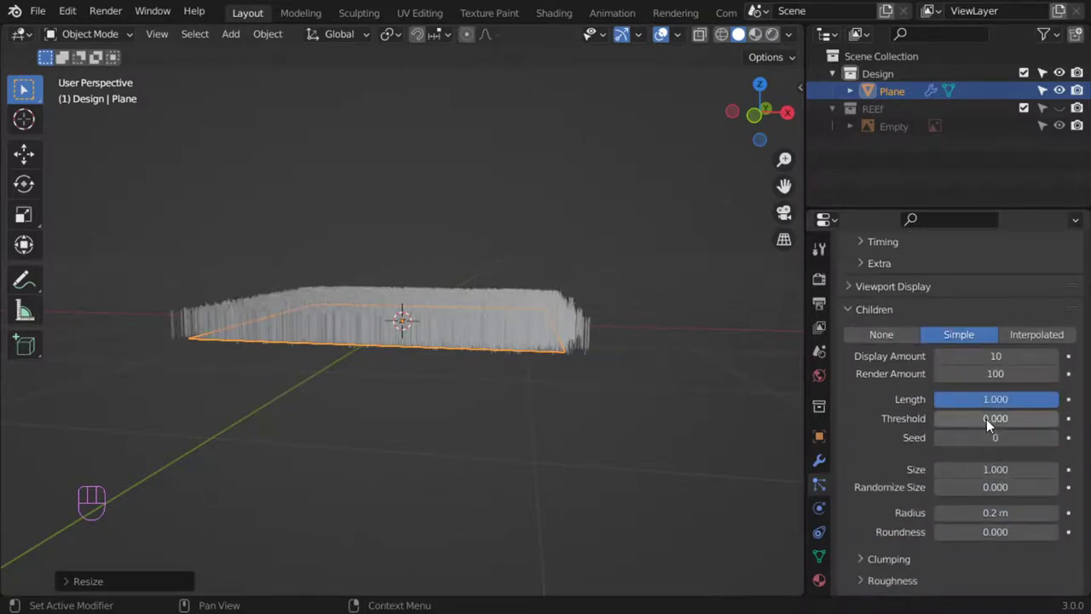
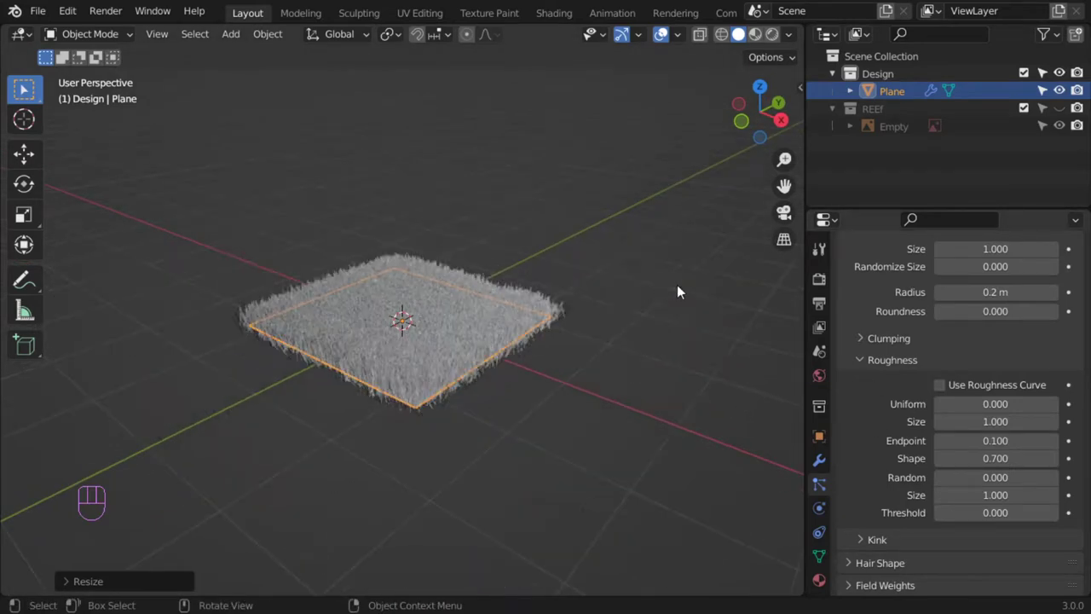
Add a Sun light, place it about 2.3 m above the plane tilted 48.2°, and zoom in on the grass.
key(shift+a)
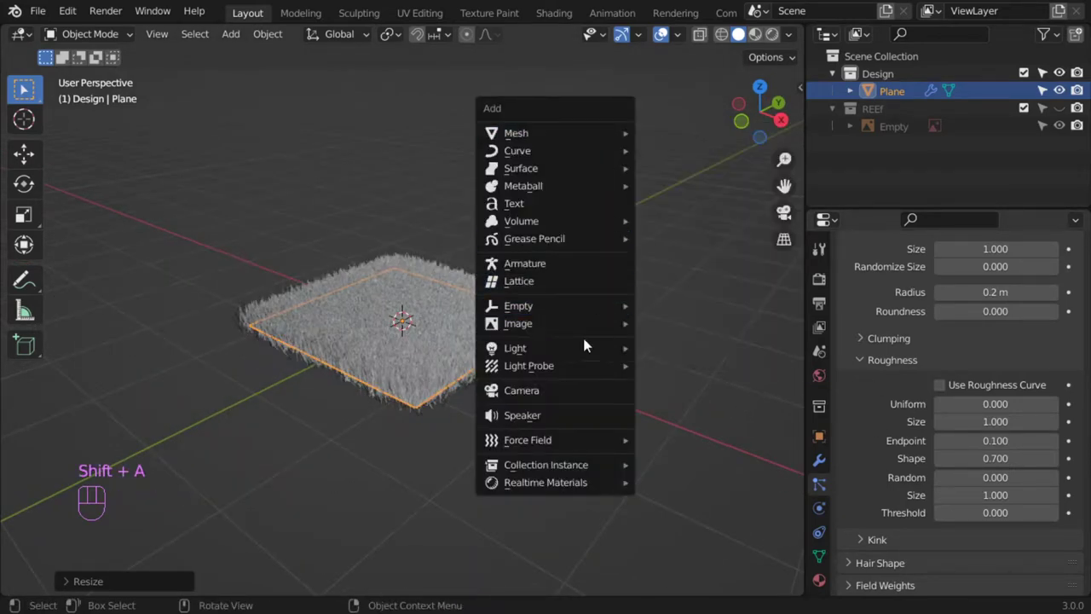
key(KP_1)
key(g)
key(r)
drag(464, 373, 429, 386)
drag(484, 287, 505, 254)
middle_click(521, 268)
middle_click(524, 272)
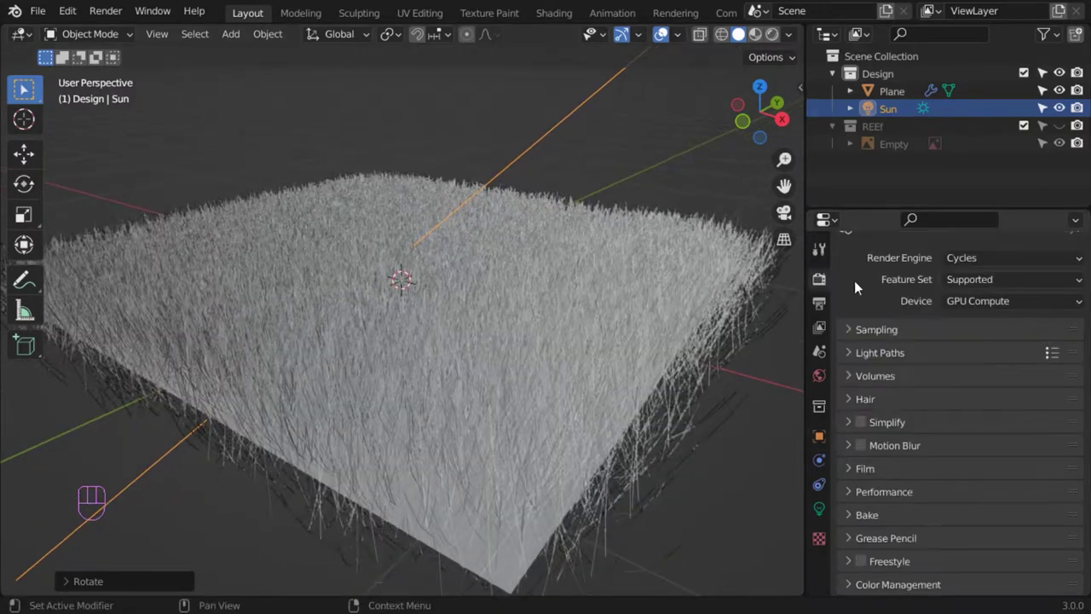
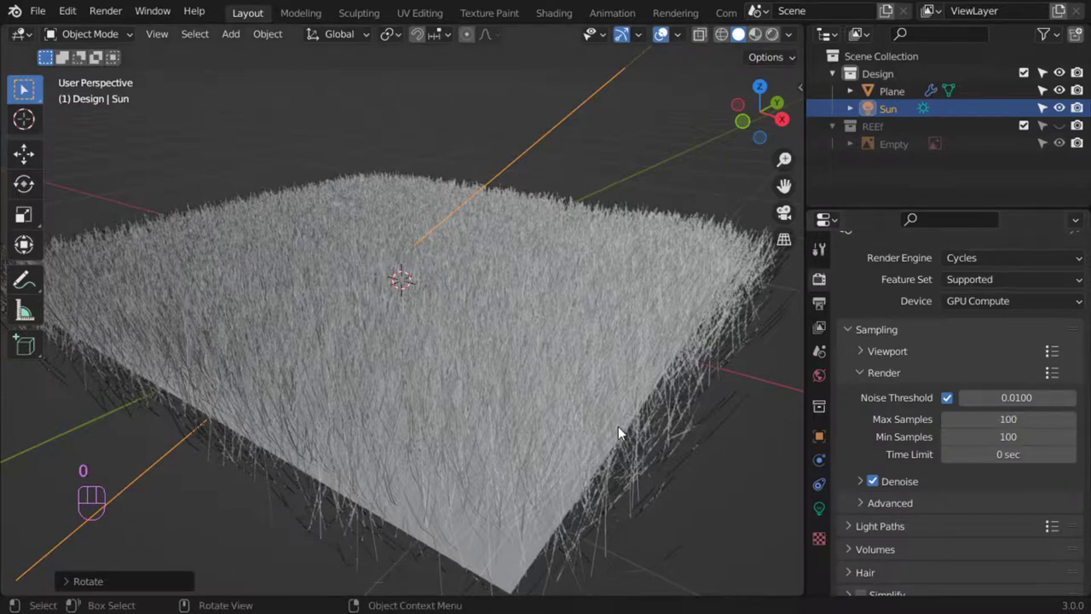
Add a camera aligned to the current view and pull it back to frame the whole grass plane.
key(shift+a)
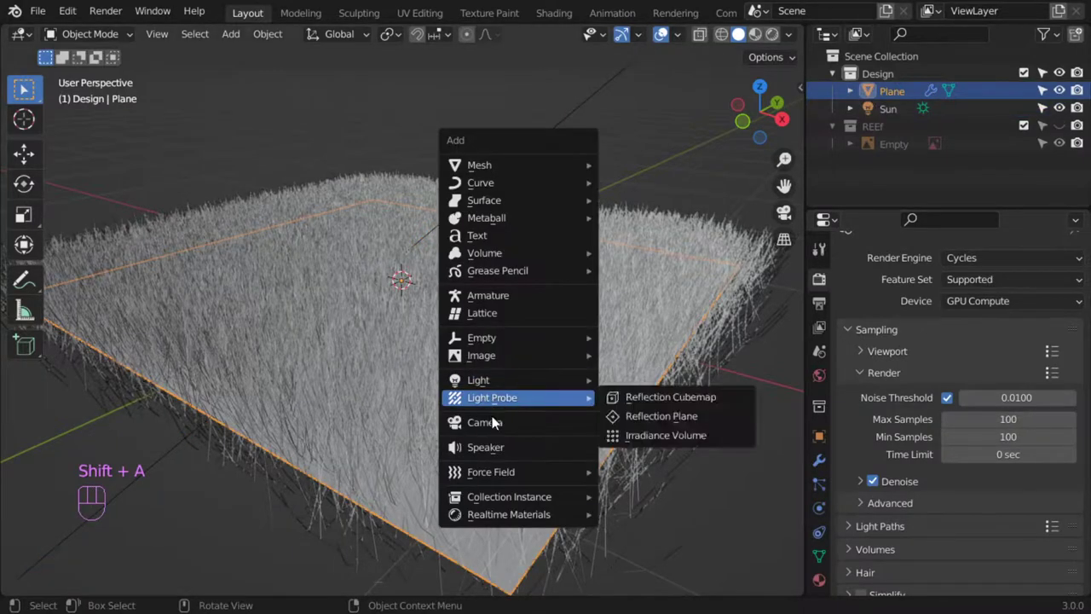
key(ctrl+alt+KP_0)
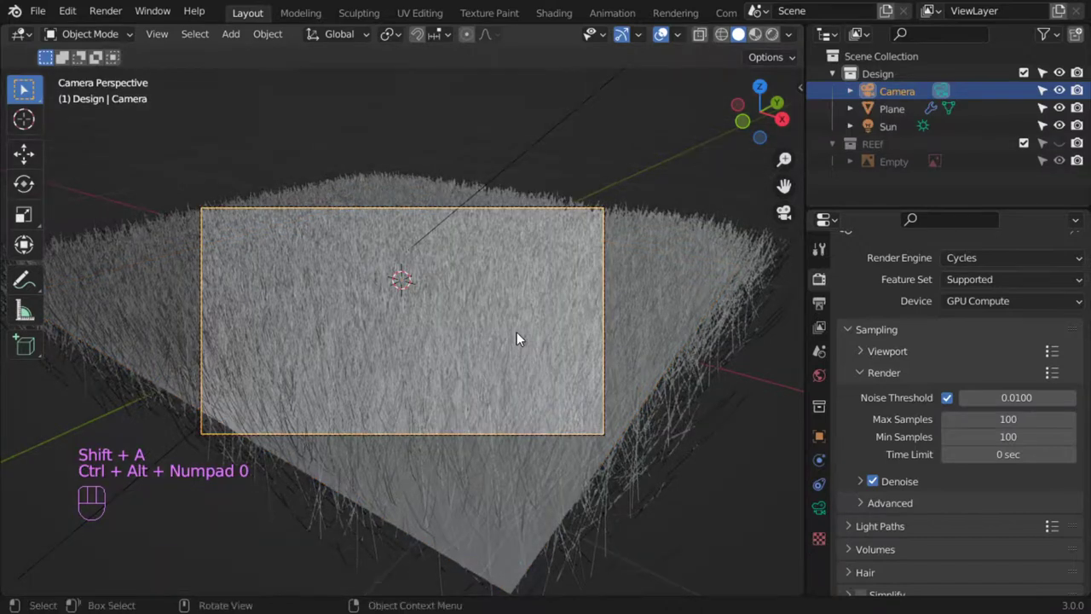
key(n)
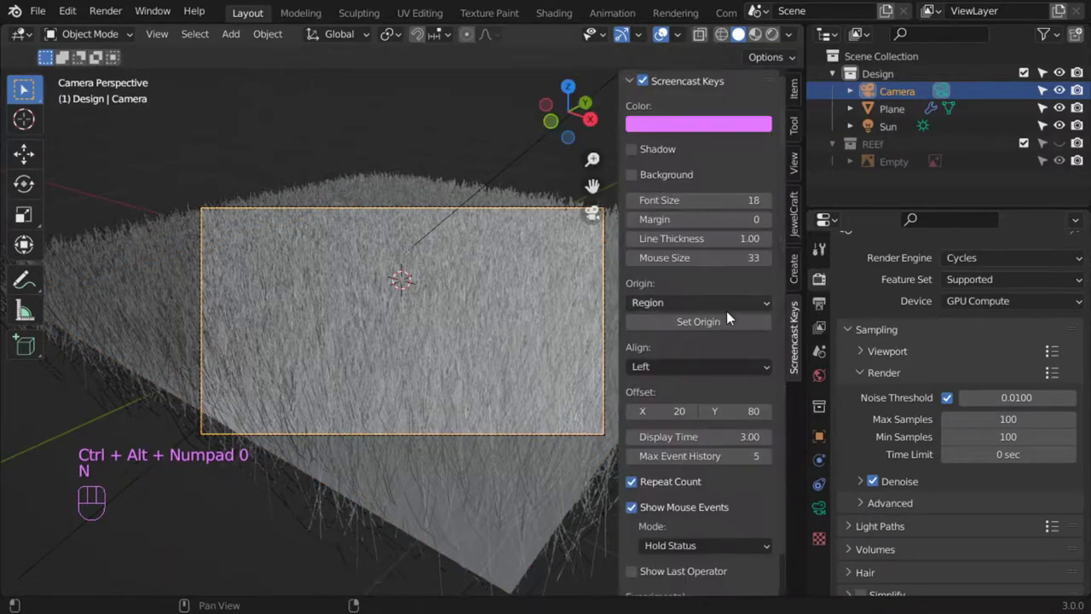
click(708, 306)
key(ctrl+alt+n)
drag(557, 340, 563, 370)
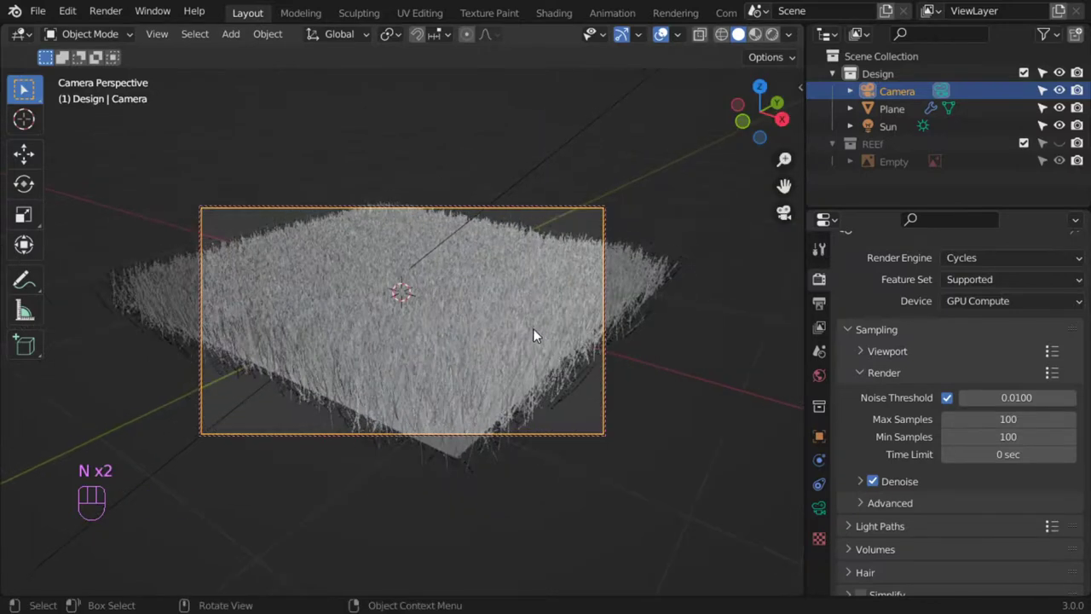
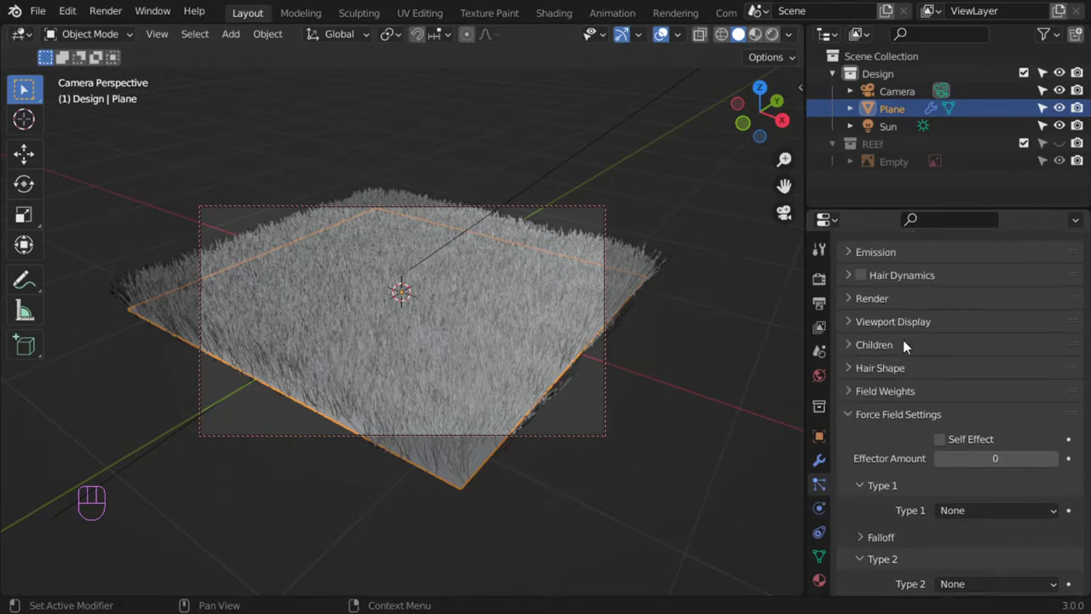
click(883, 356)
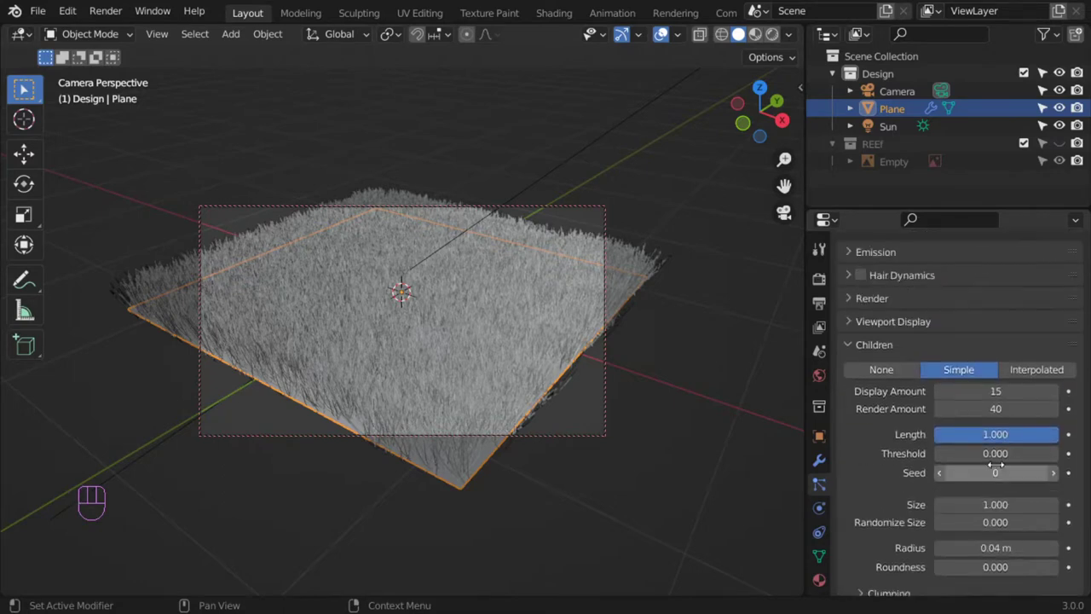
click(895, 483)
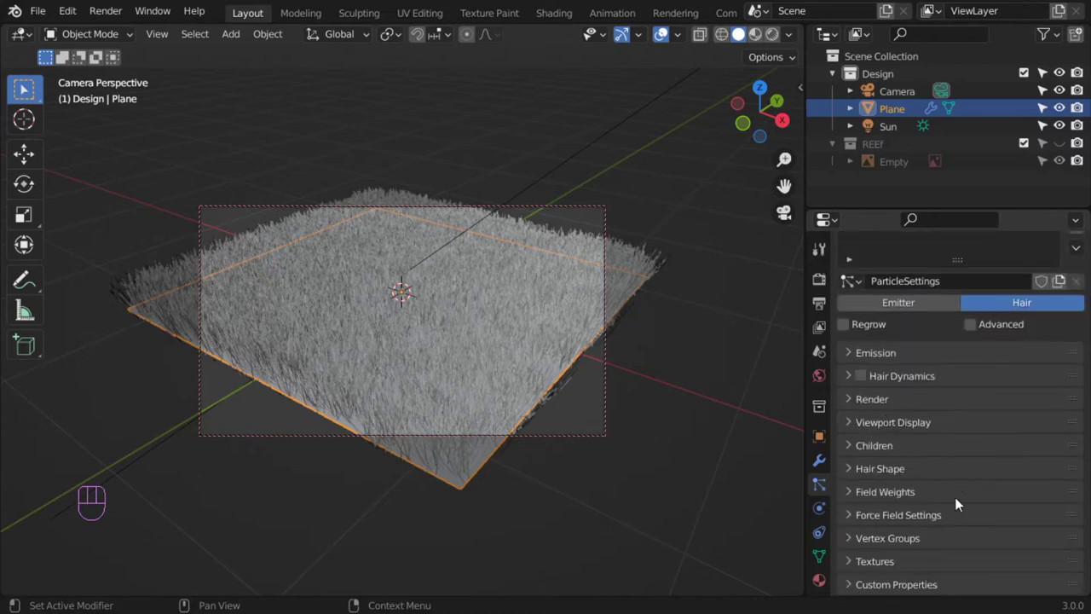